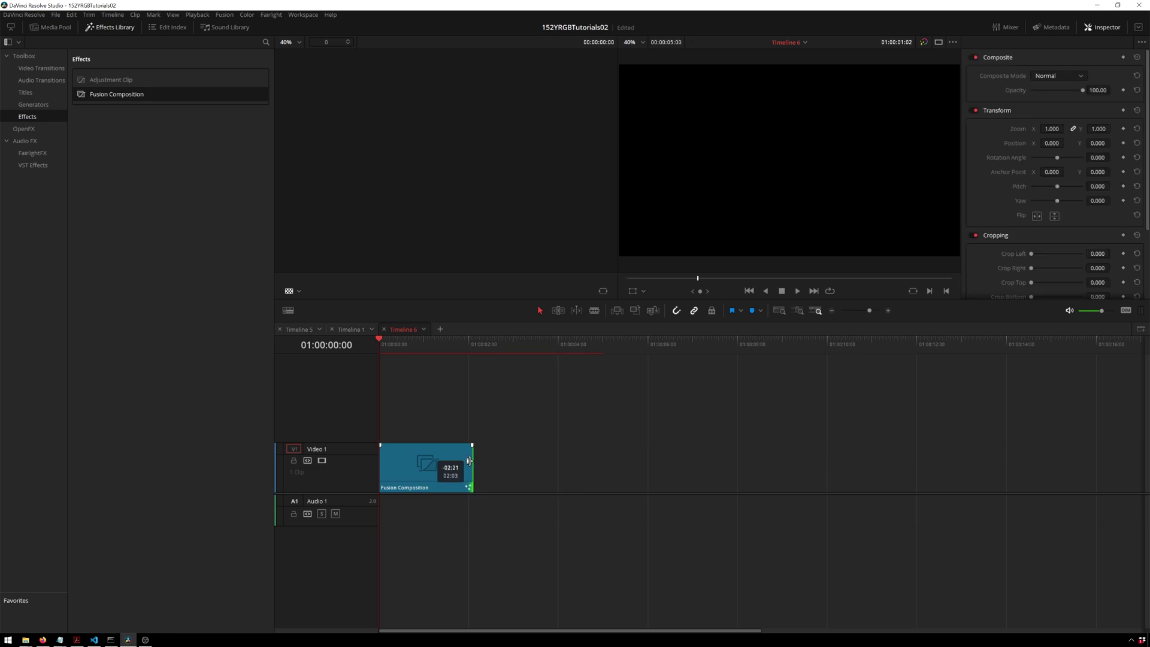
# Step: Switch from the Edit page to the Fusion page for the selected Fusion Composition clip
pyautogui.press('shift+4')
pyautogui.press('shift+5')
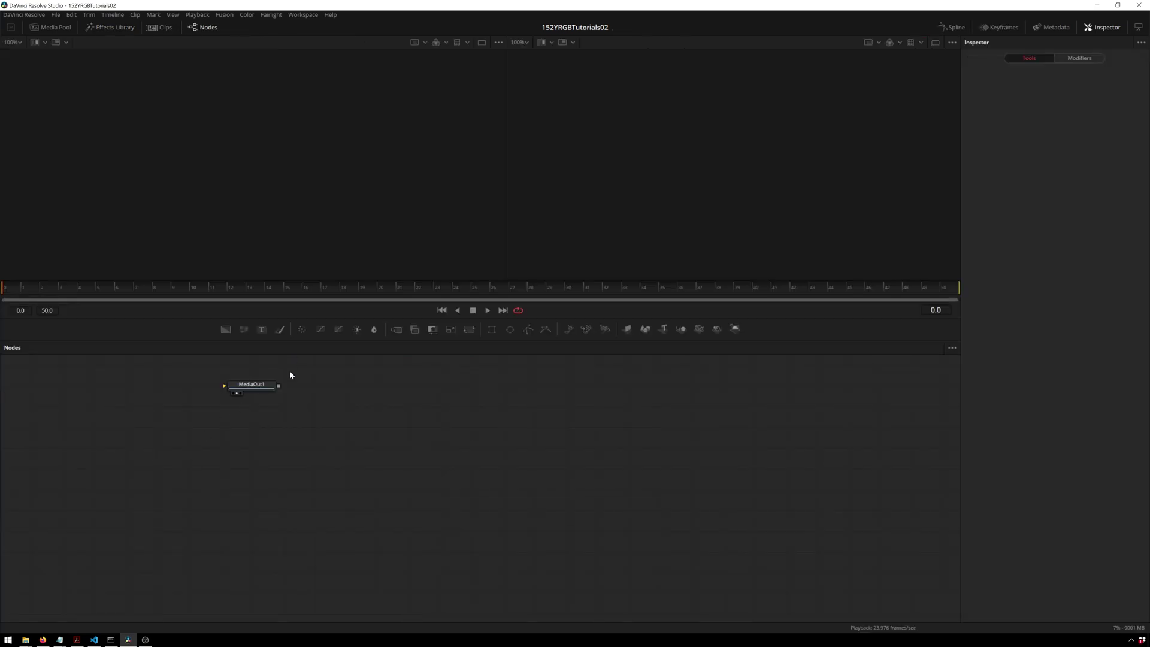
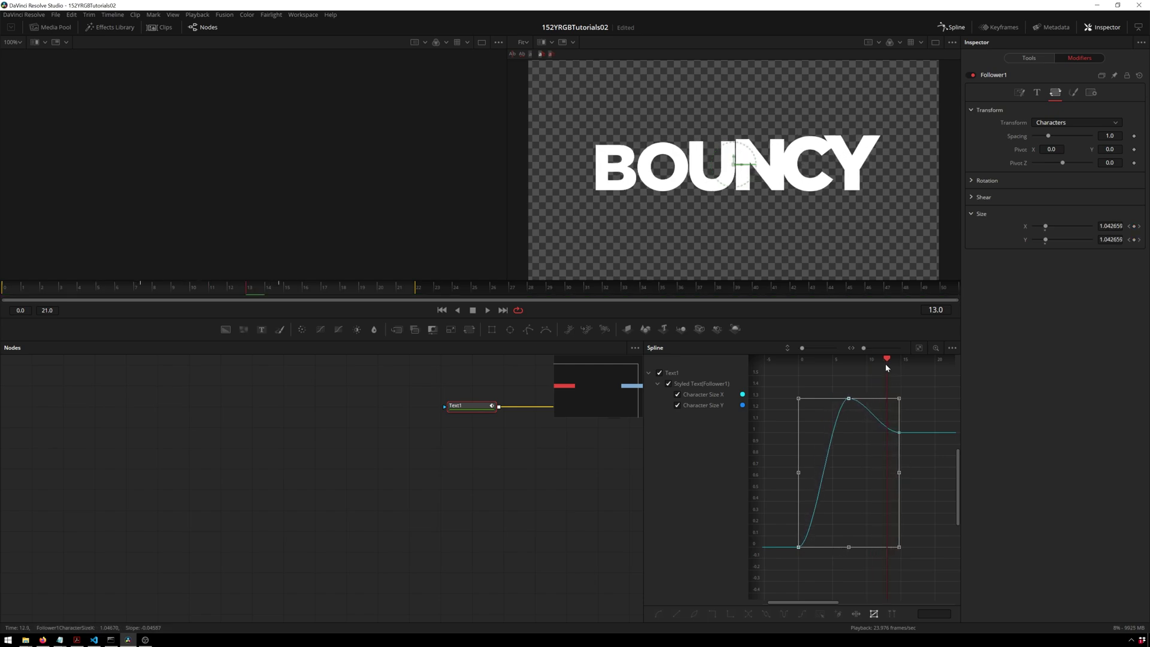
# Step: Repeatedly play back the BOUNCY animation while compressing the size curve's overshoot and settle timing
pyautogui.press('space')
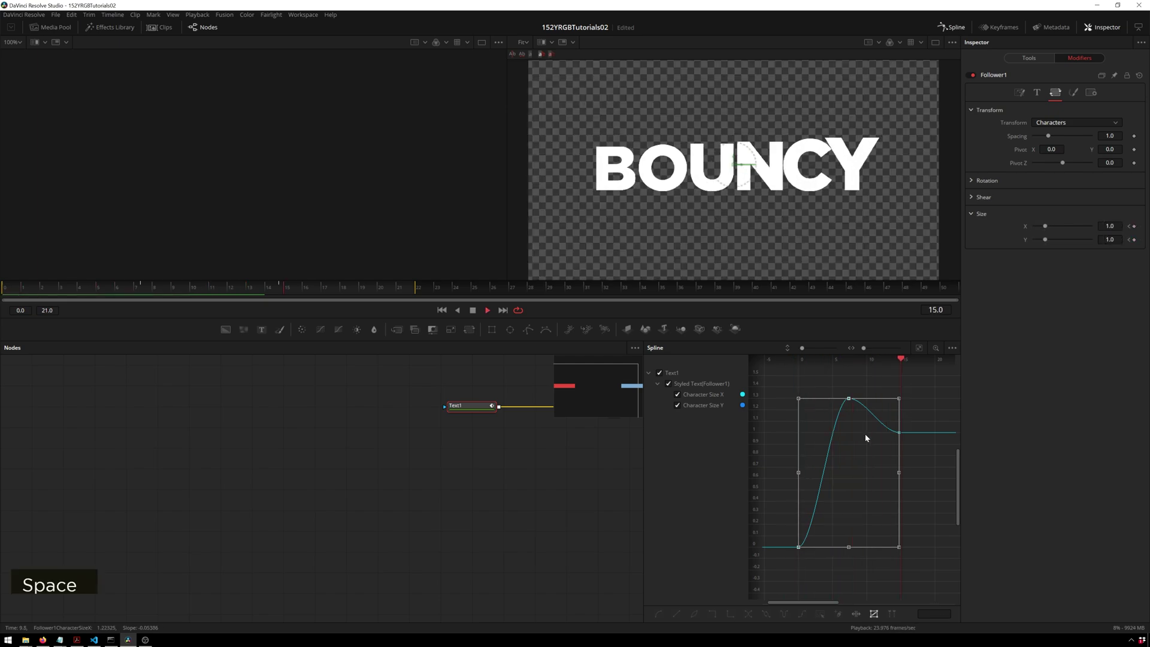
pyautogui.press('space')
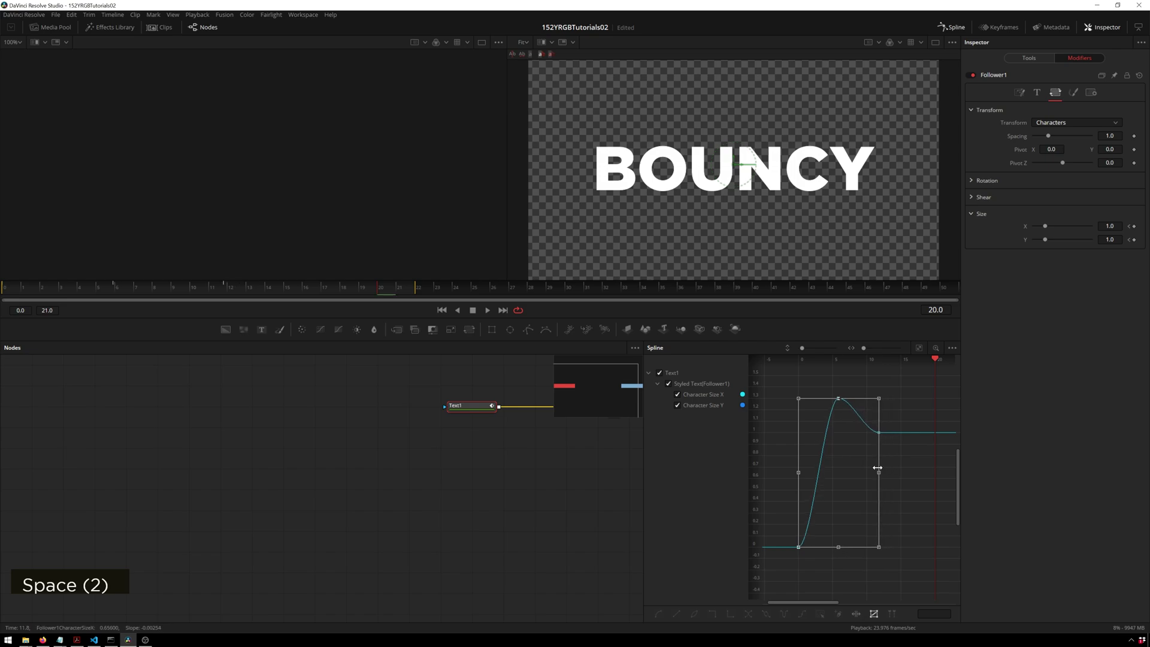
pyautogui.press('space')
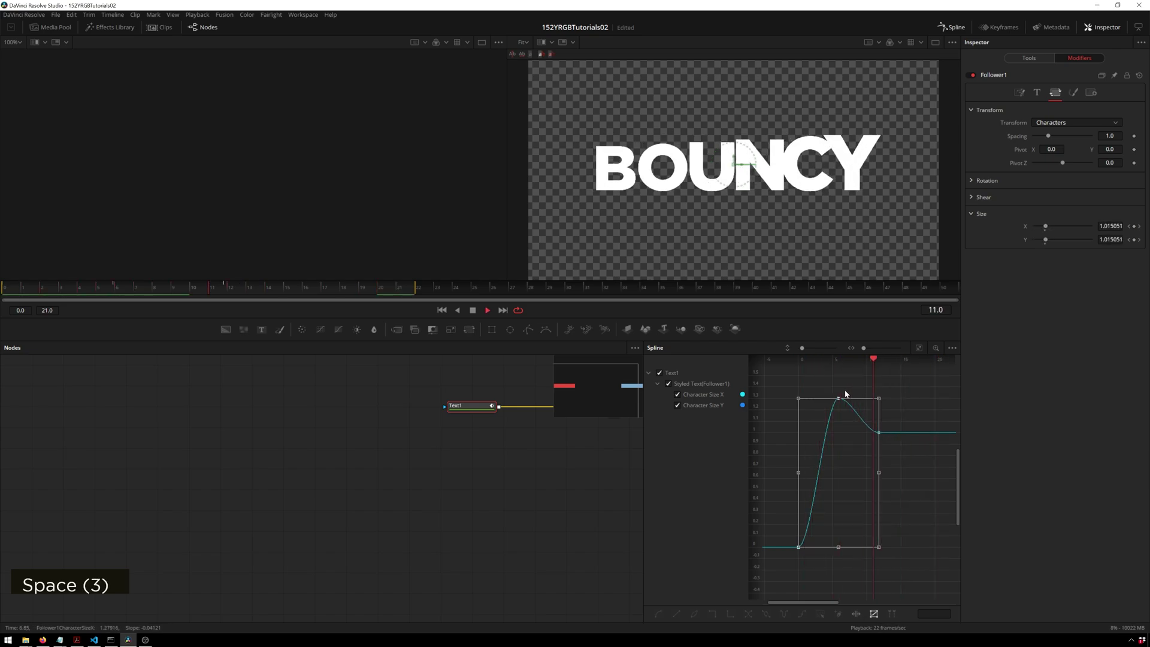
pyautogui.press('space')
pyautogui.press('space')
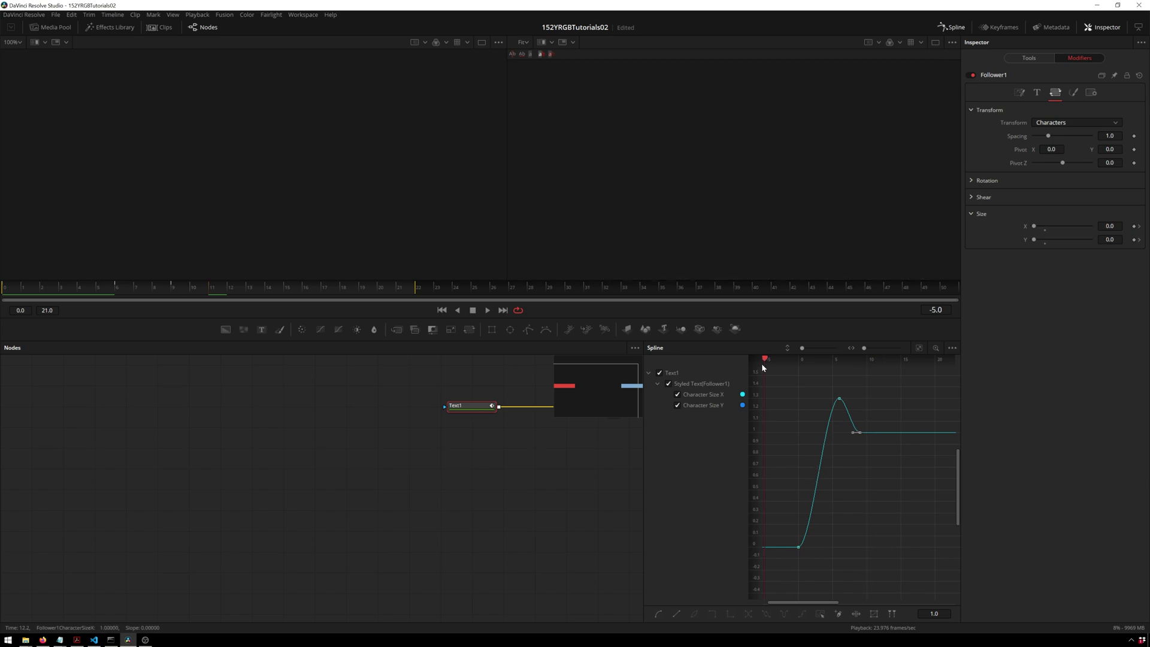
pyautogui.press('space')
pyautogui.press('space')
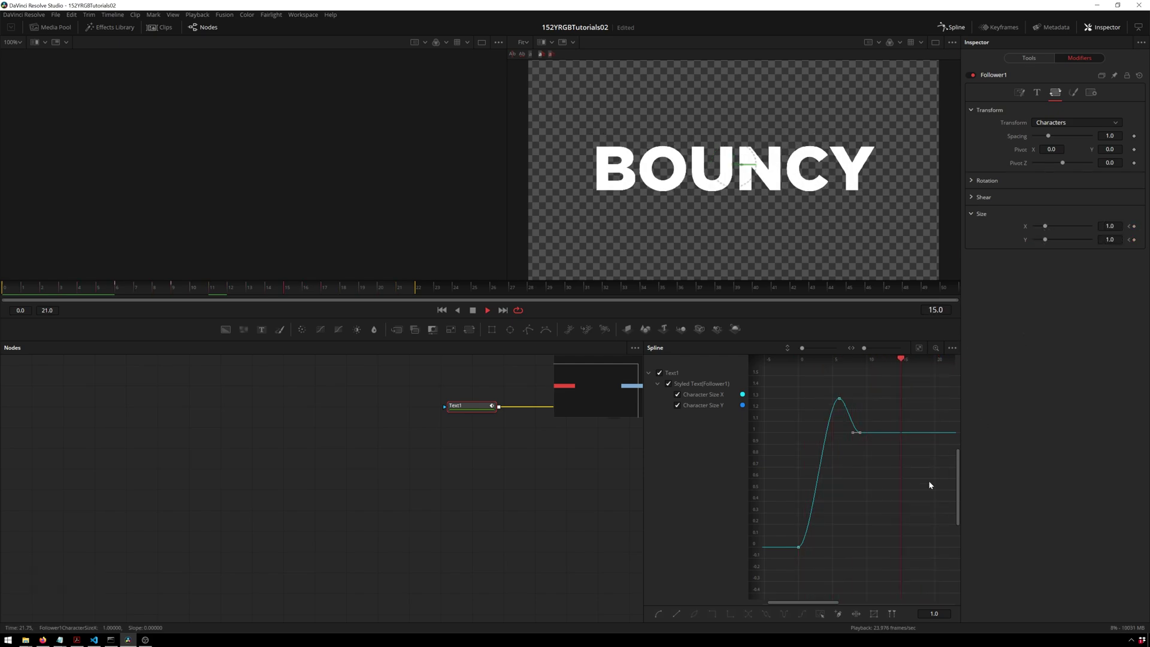
pyautogui.press('space')
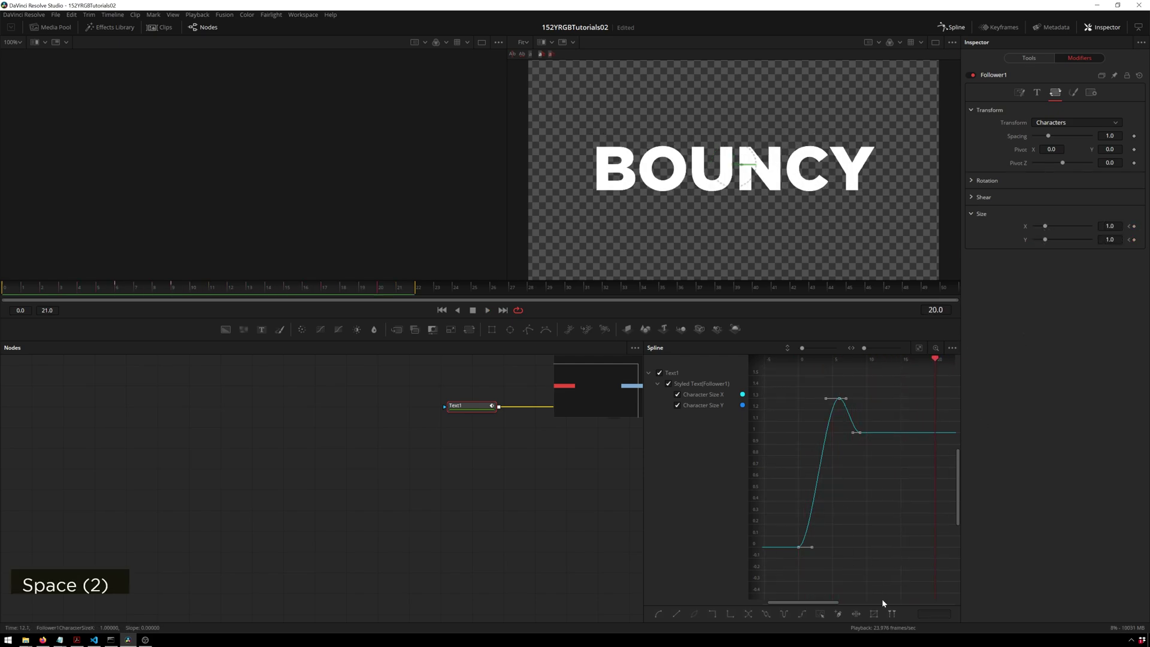
pyautogui.press('space')
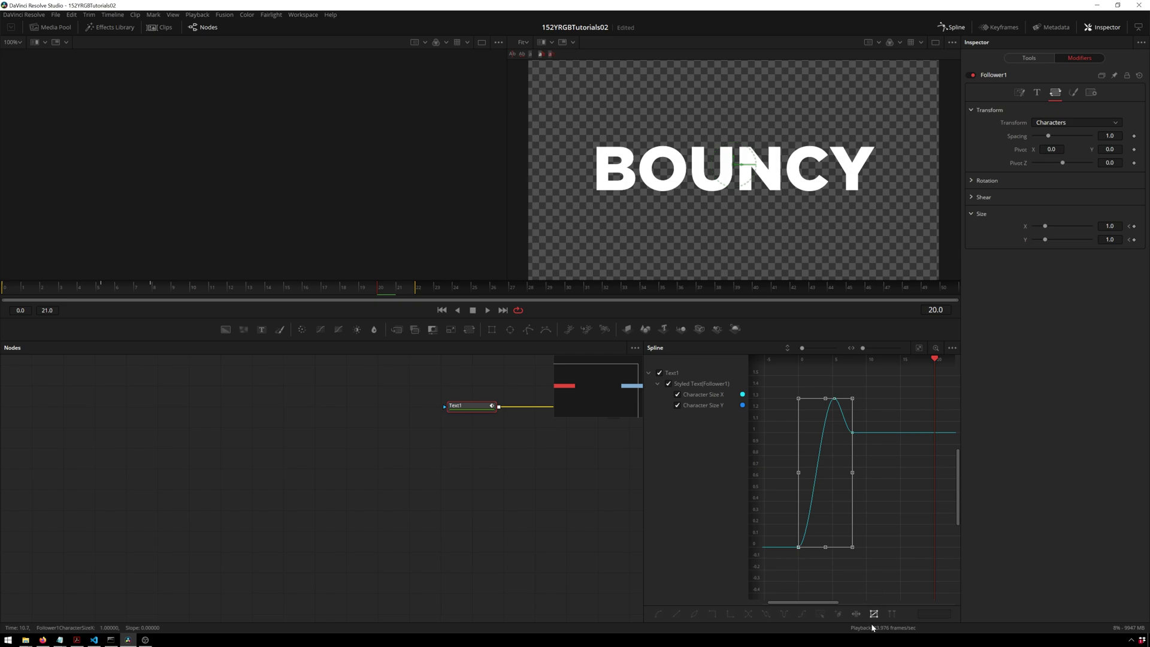
# Step: Review playback while offsetting the per-character pivot to about -0.122 X, -0.232 Y (bottom-left)
pyautogui.press('space')
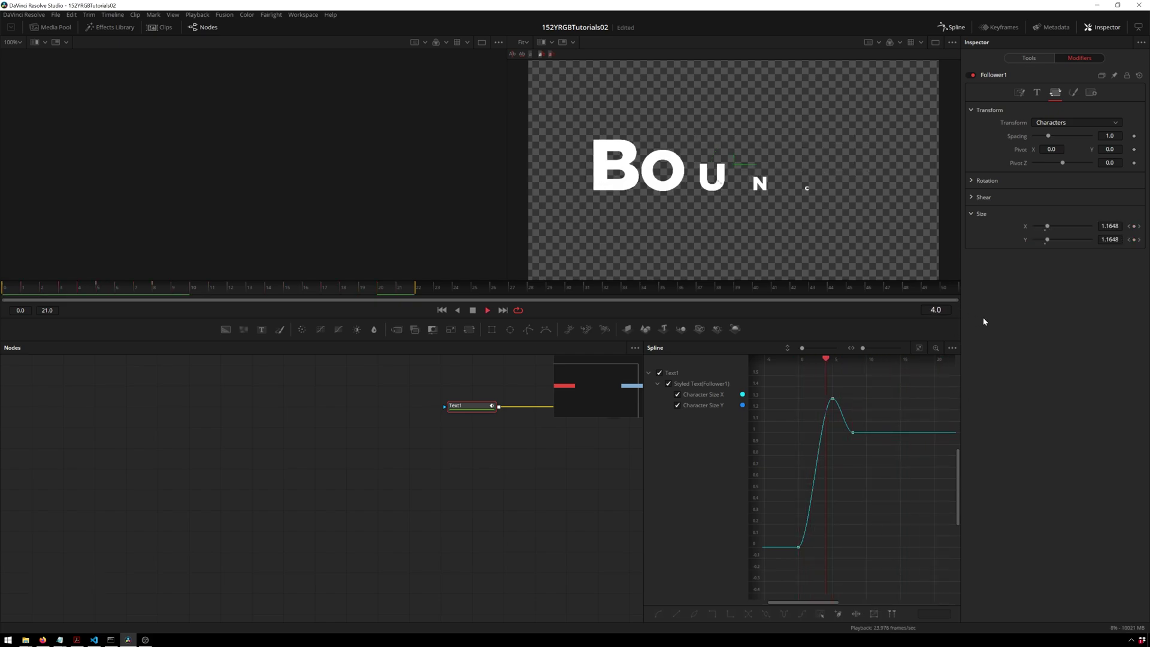
pyautogui.press('space')
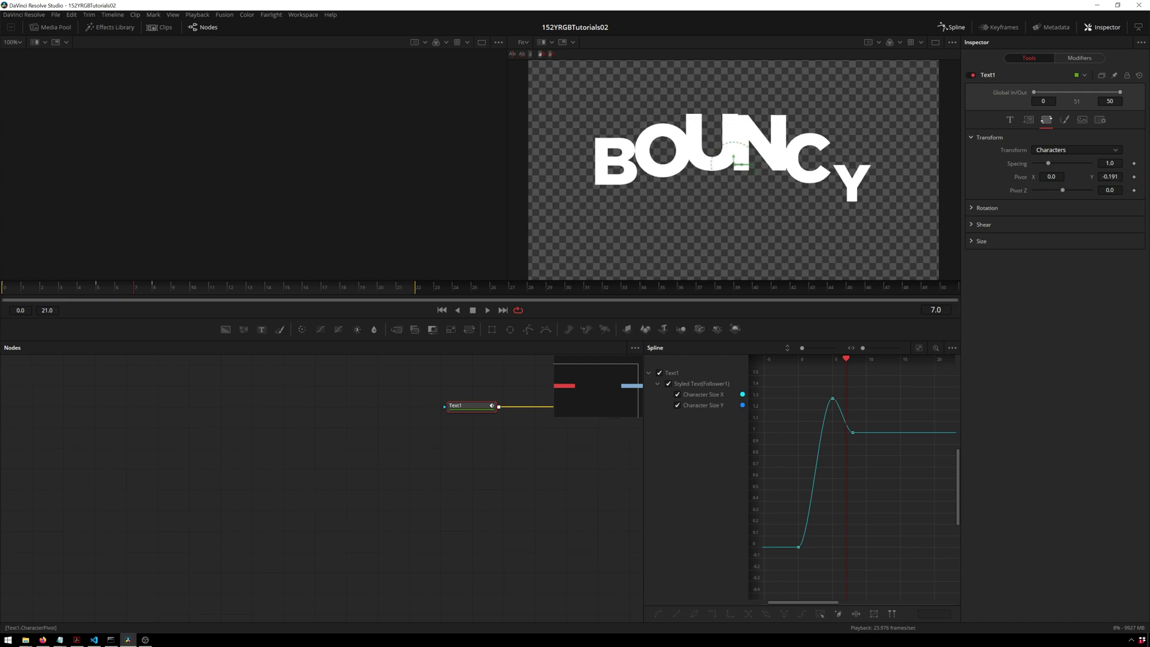
pyautogui.press('space')
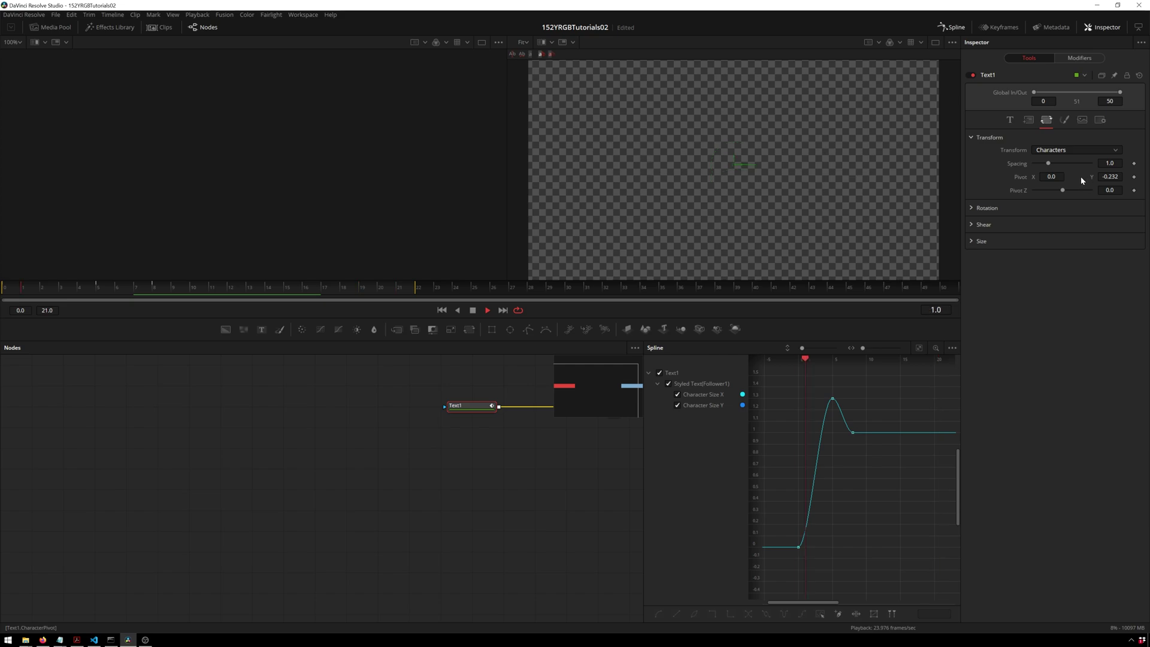
pyautogui.press('space')
pyautogui.press('space')
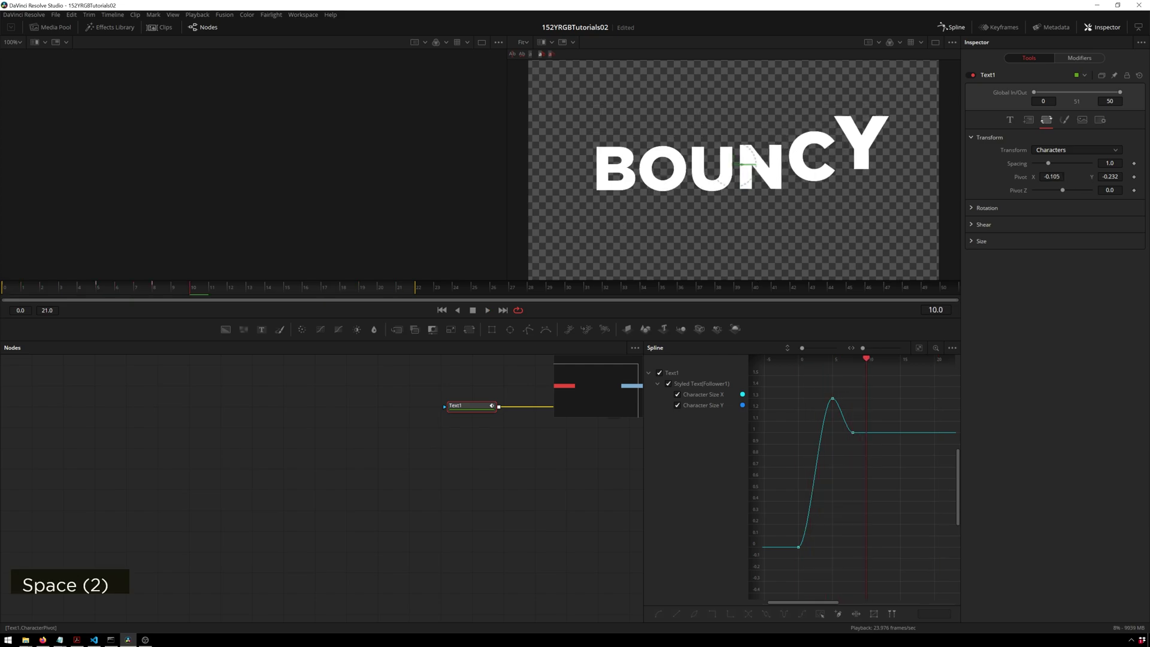
pyautogui.press('space')
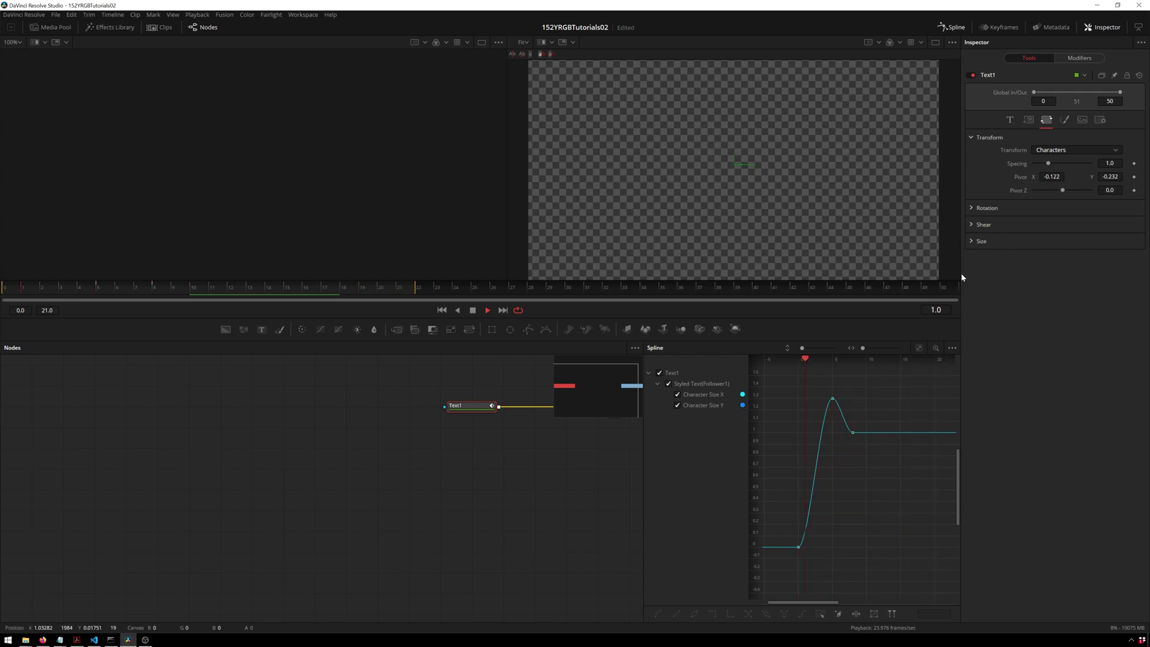
# Step: Stop playback and enable motion blur on Text1 with Quality 8 and 180 shutter angle
pyautogui.press('space')
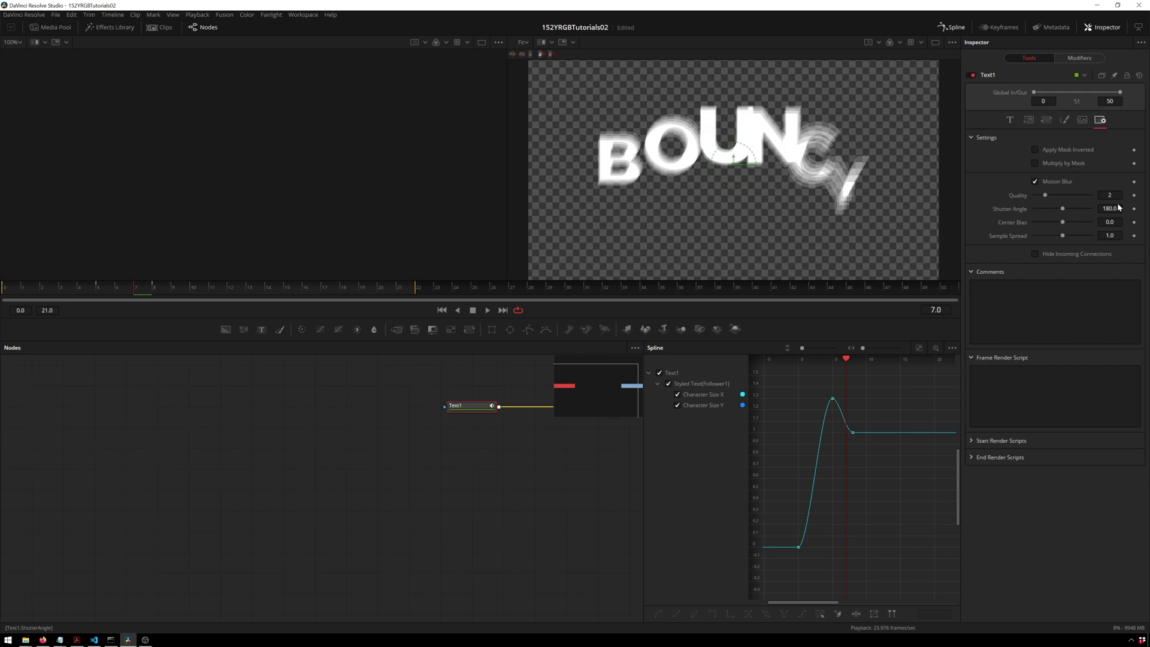
pyautogui.press('space')
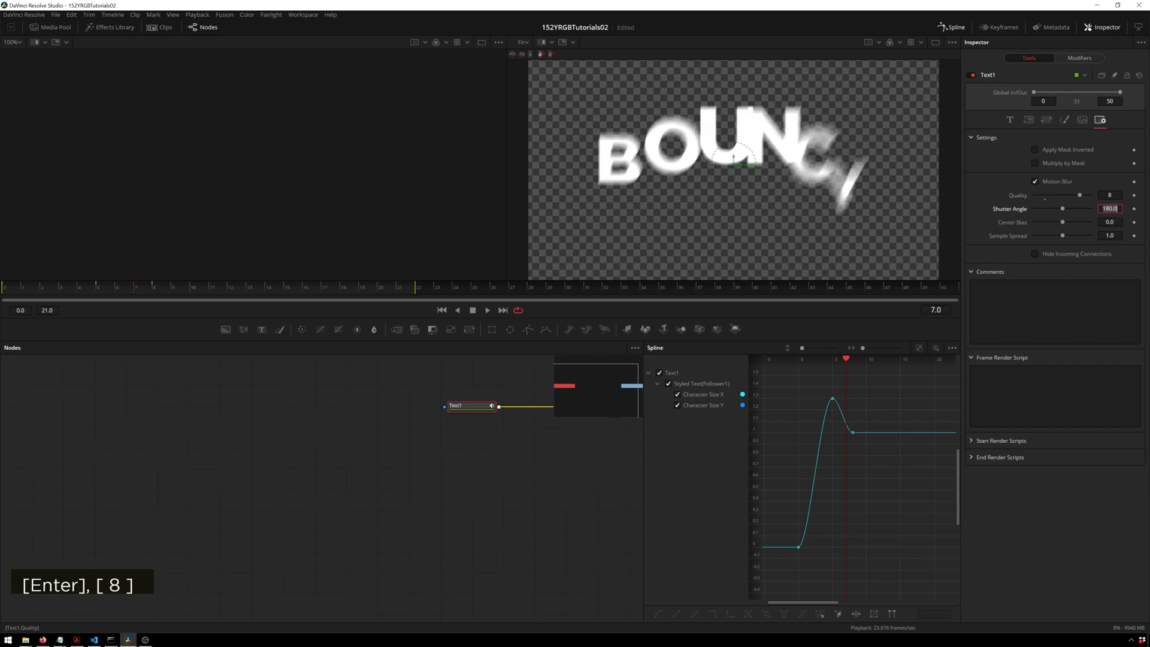